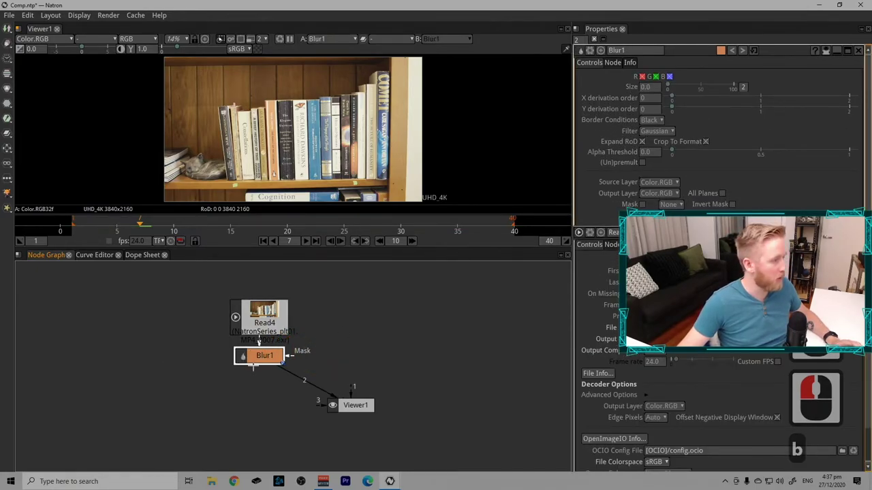
# Step: Add a Grade node after Blur1 and delete the stray Merge1 node
pyautogui.press('g')
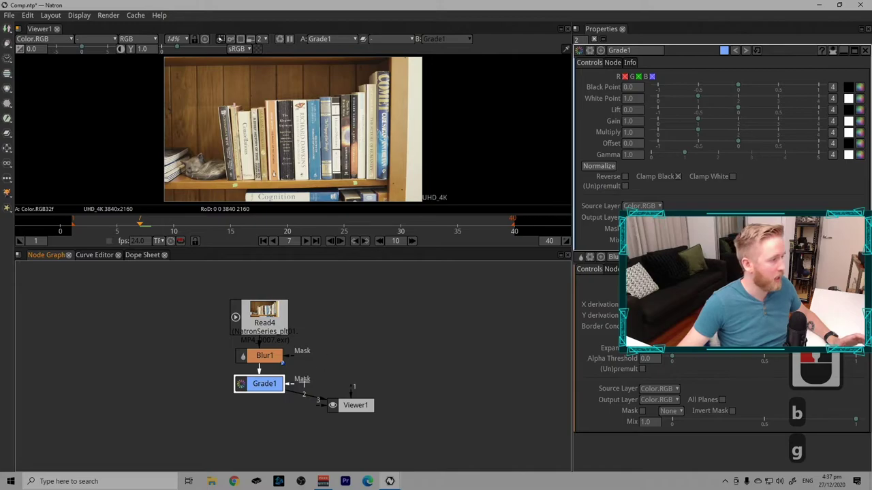
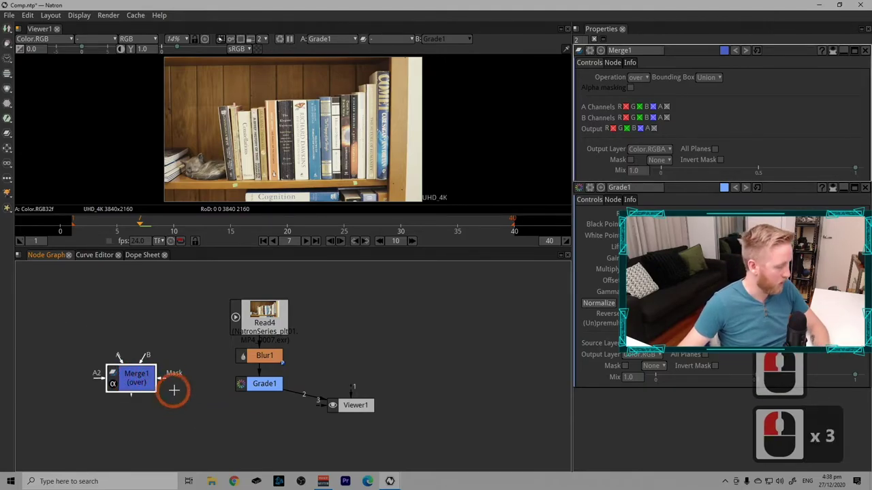
pyautogui.press('BackSpace')
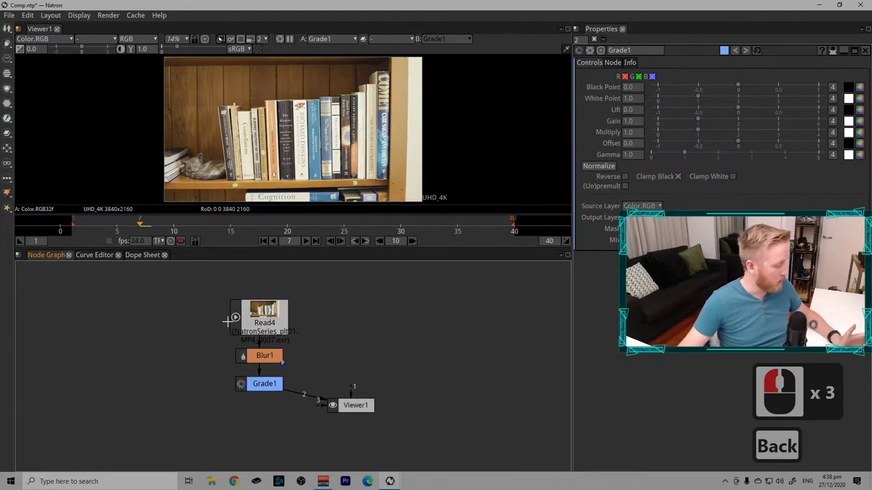
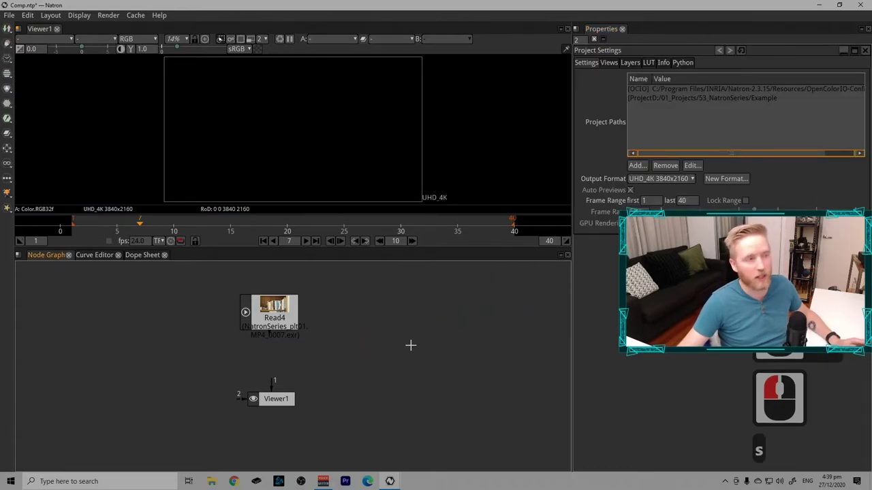
# Step: Close the Project Settings panel so the Properties bin is empty
pyautogui.click(858, 58)
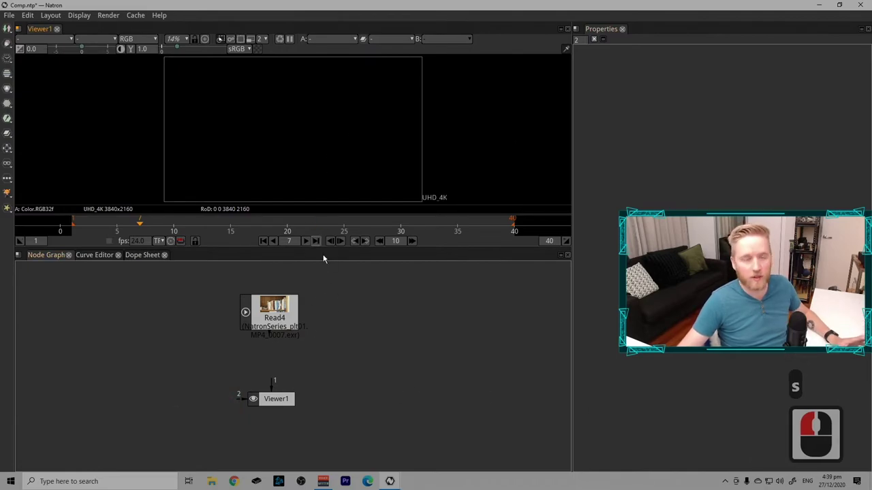
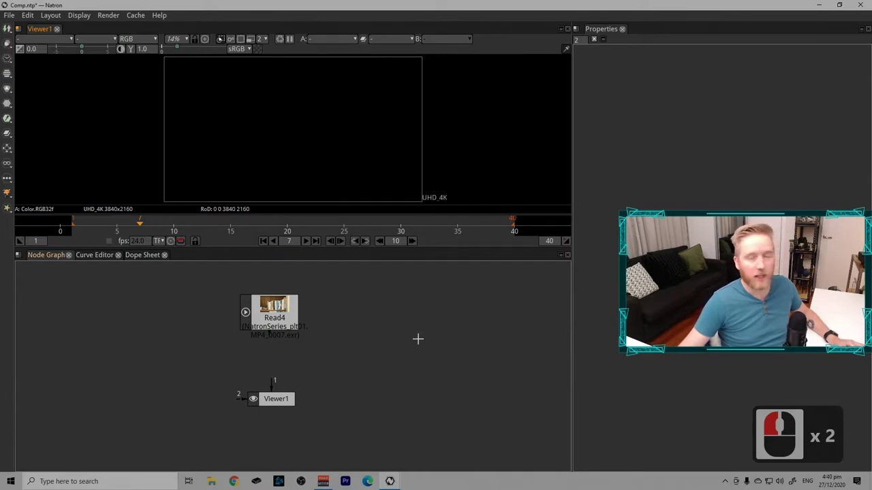
# Step: Bring up the Preferences window with Shift+S and browse its Nodegraph and other pages
pyautogui.press('s')
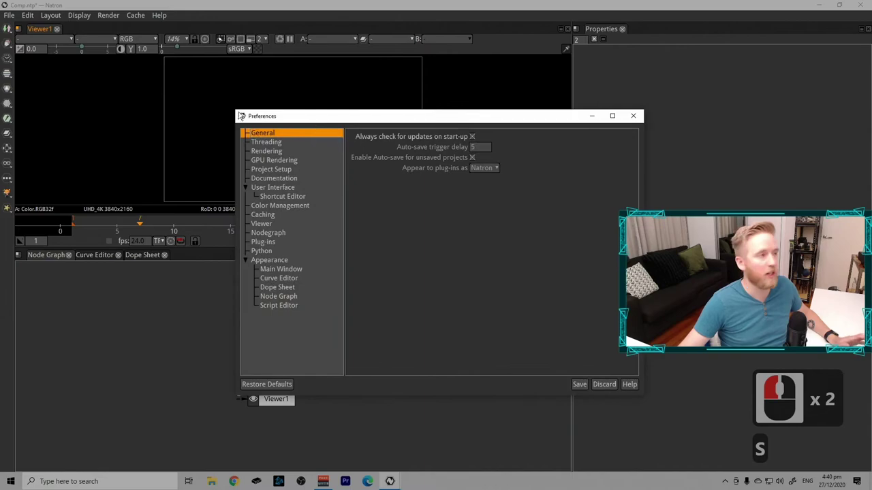
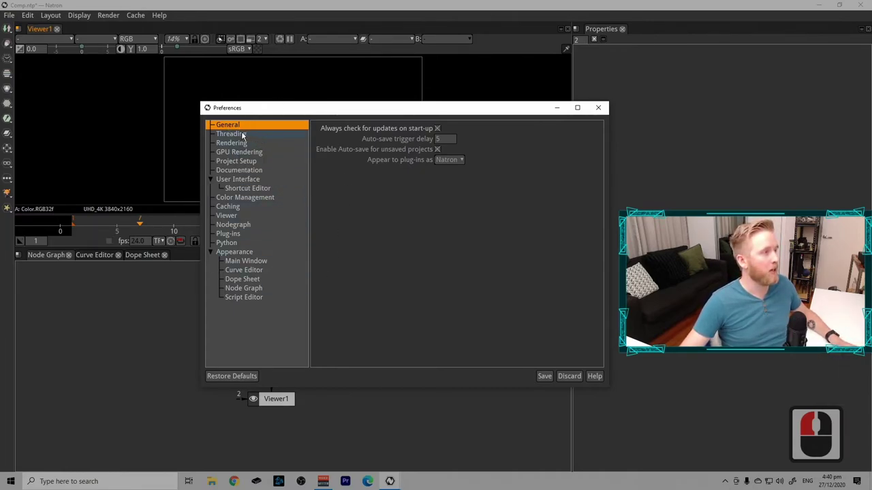
pyautogui.click(268, 229)
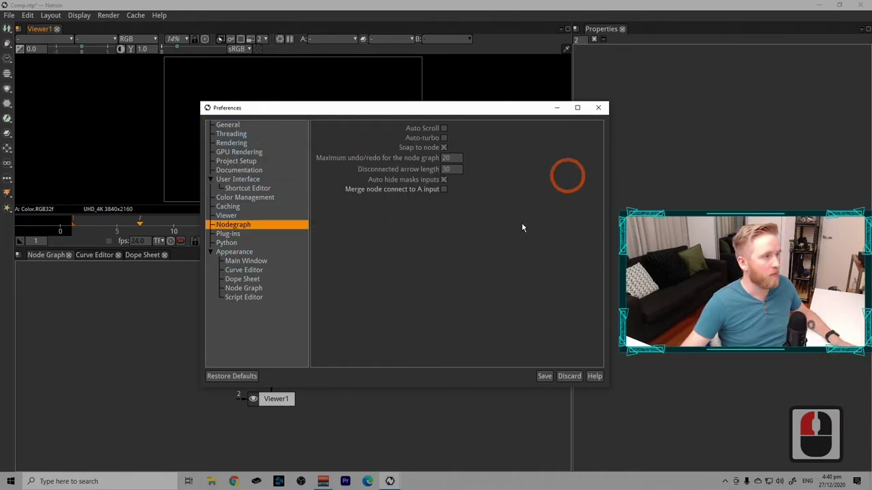
pyautogui.click(267, 287)
pyautogui.doubleClick(278, 279)
pyautogui.click(283, 254)
pyautogui.click(277, 149)
# Step: Return to General, go back to the Nodegraph page and toggle connecting Merge nodes to input A
pyautogui.click(284, 120)
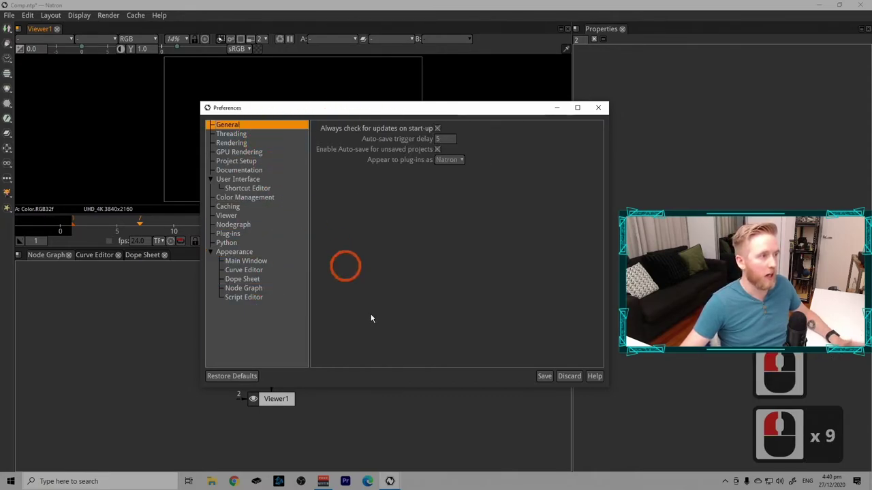
pyautogui.click(273, 203)
pyautogui.click(277, 212)
pyautogui.click(280, 226)
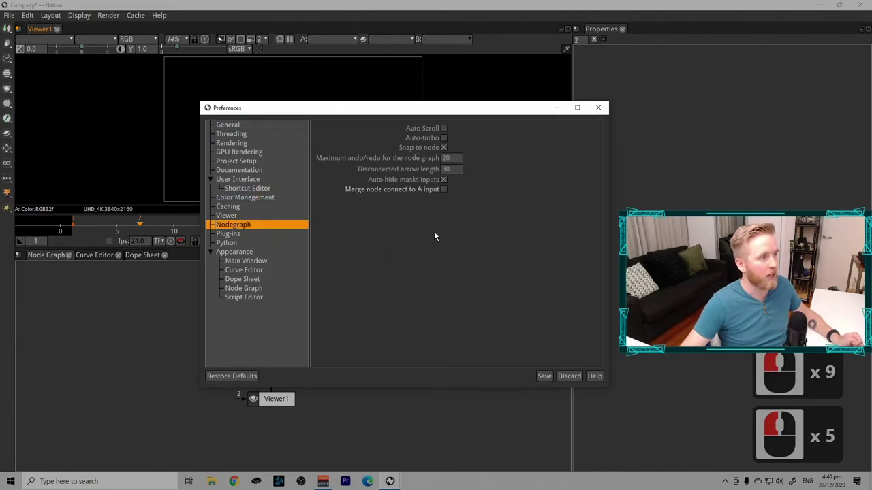
pyautogui.click(433, 199)
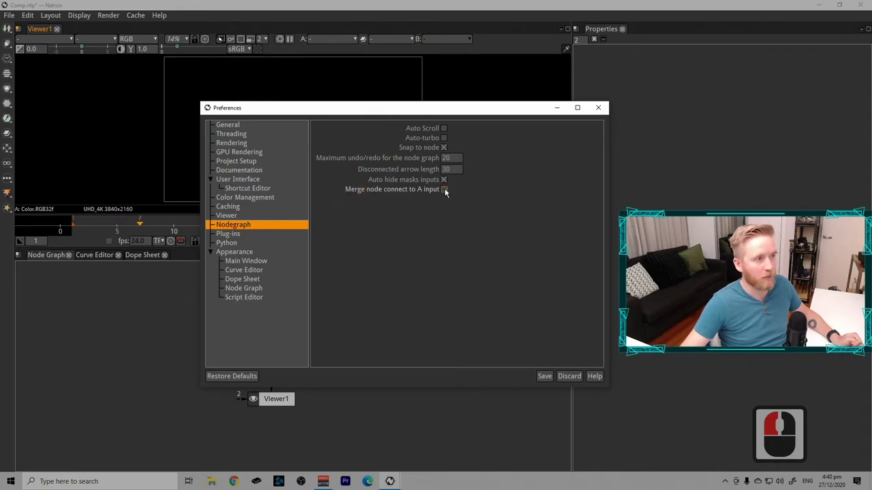
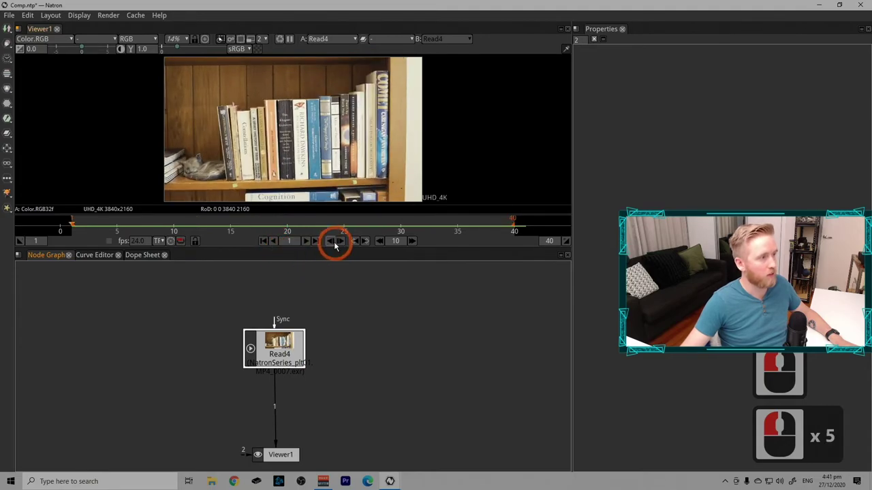
# Step: Step through the Read4 bookshelf footage with the playback controls, then jump ahead ten frames
pyautogui.click(343, 244)
pyautogui.click(346, 246)
pyautogui.click(345, 244)
pyautogui.click(342, 243)
pyautogui.click(335, 243)
pyautogui.doubleClick(338, 243)
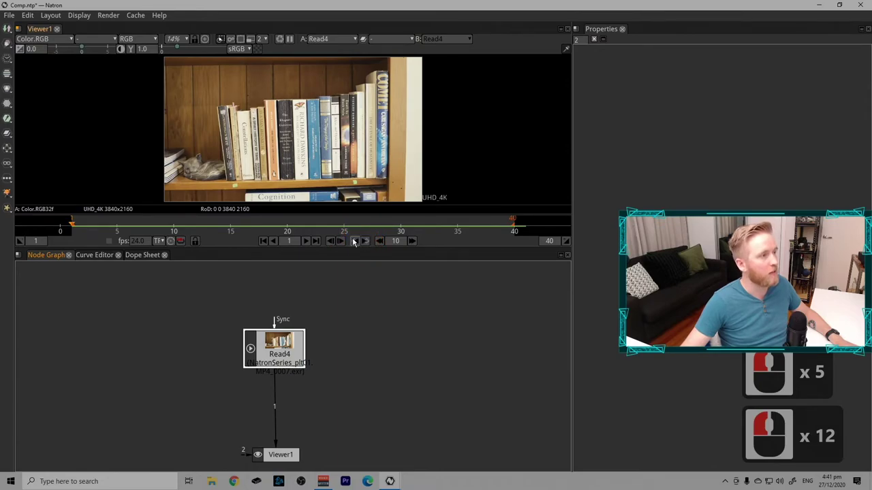
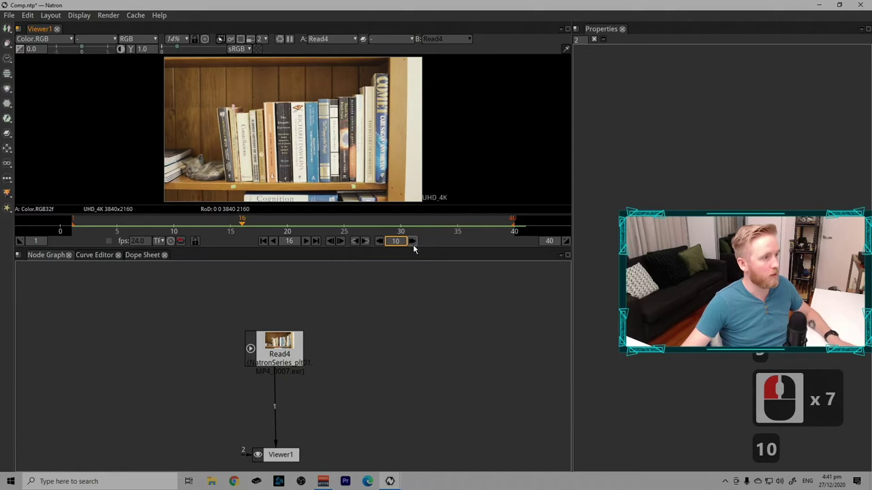
pyautogui.click(416, 246)
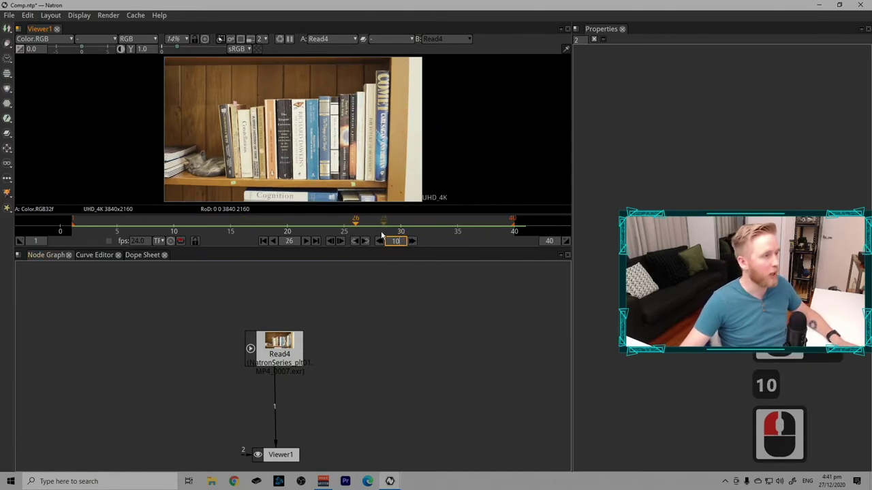
# Step: Enable the custom playback frame rate at 24.0 fps and start playing the clip
pyautogui.click(386, 244)
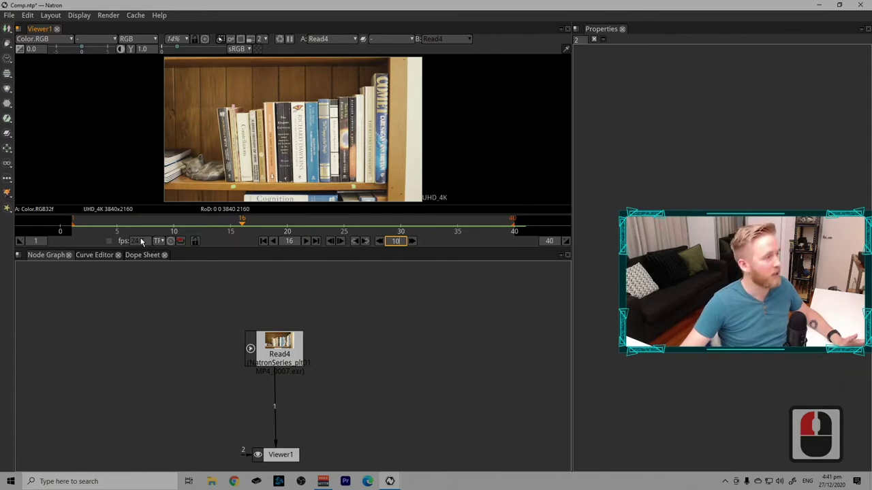
pyautogui.click(147, 244)
pyautogui.doubleClick(134, 246)
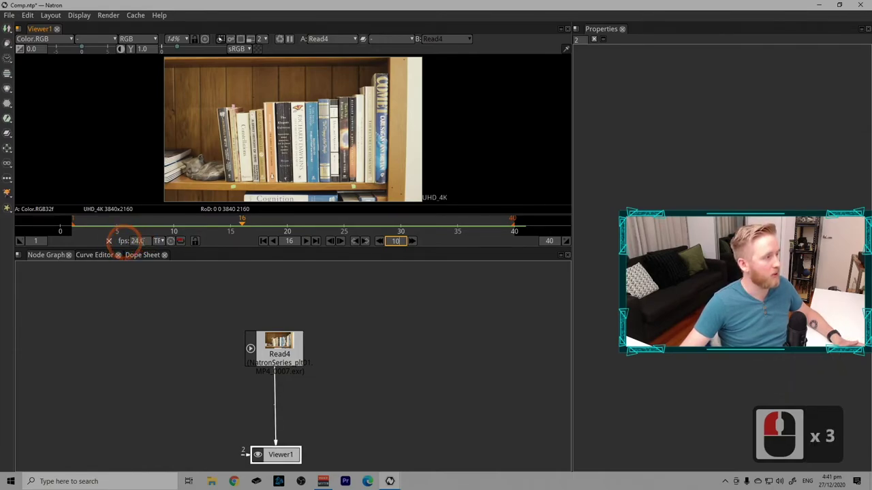
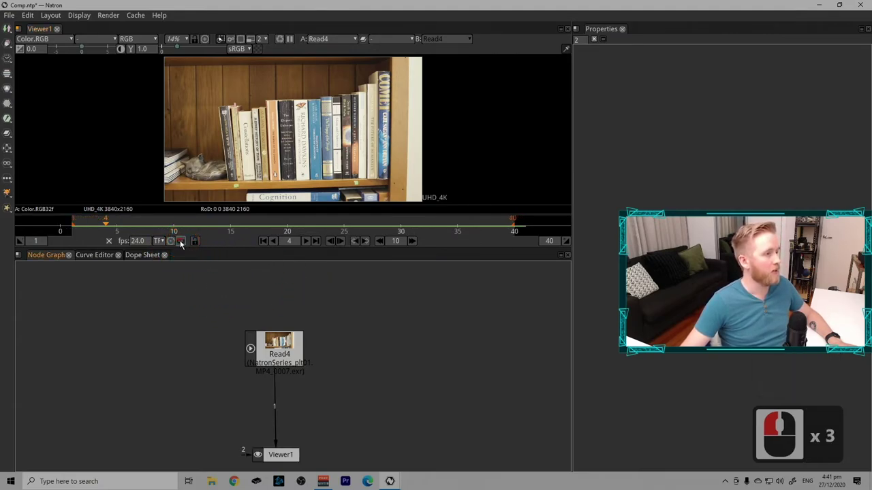
pyautogui.click(321, 239)
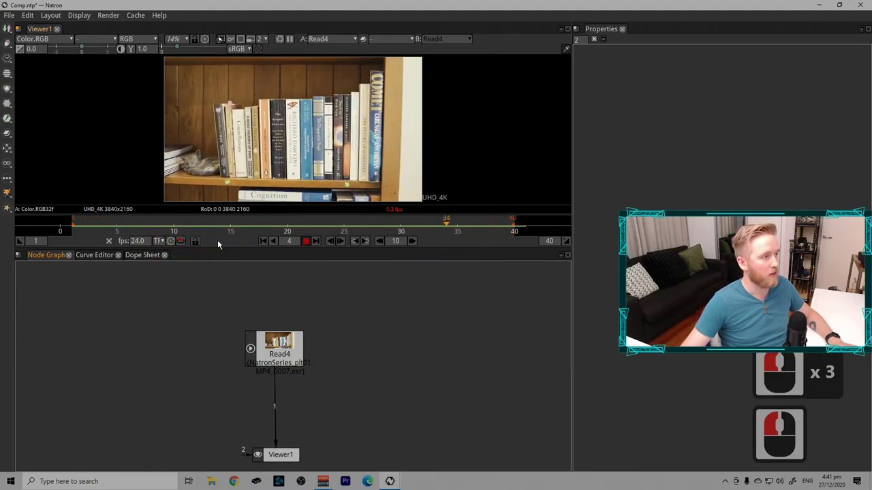
# Step: Toggle turbo playback, stop the clip and start it playing again
pyautogui.click(188, 244)
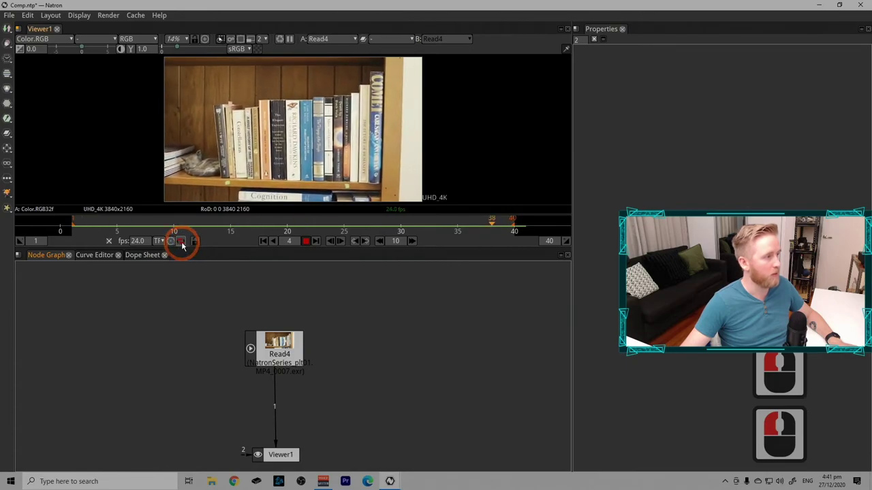
pyautogui.doubleClick(183, 245)
pyautogui.click(186, 244)
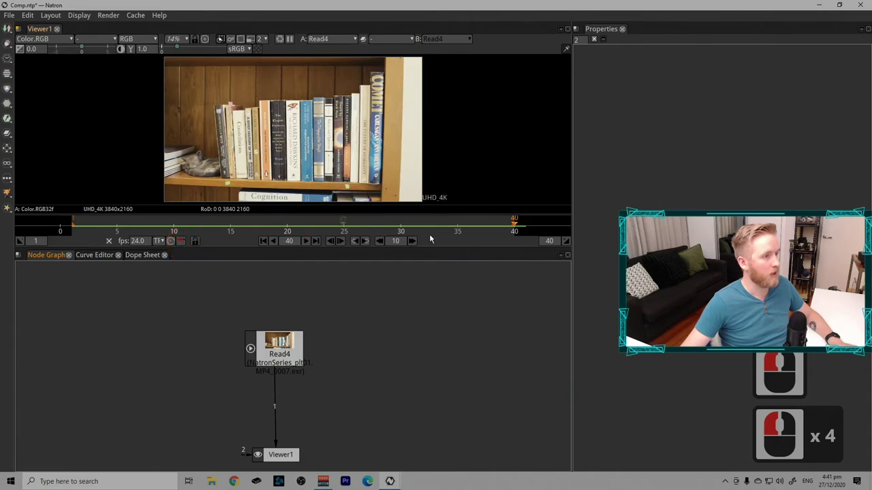
pyautogui.click(188, 241)
pyautogui.click(310, 244)
pyautogui.doubleClick(307, 243)
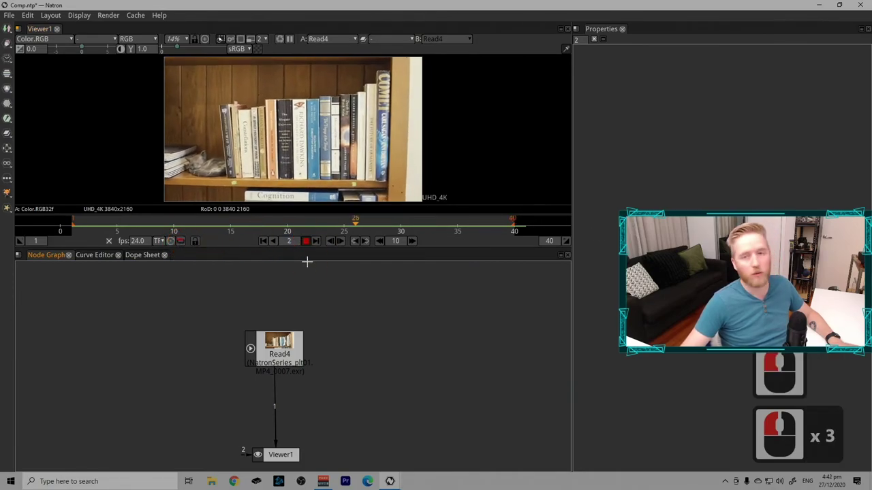
# Step: Stop playback and set the playback range in/out points to frames 17 and 31
pyautogui.click(313, 246)
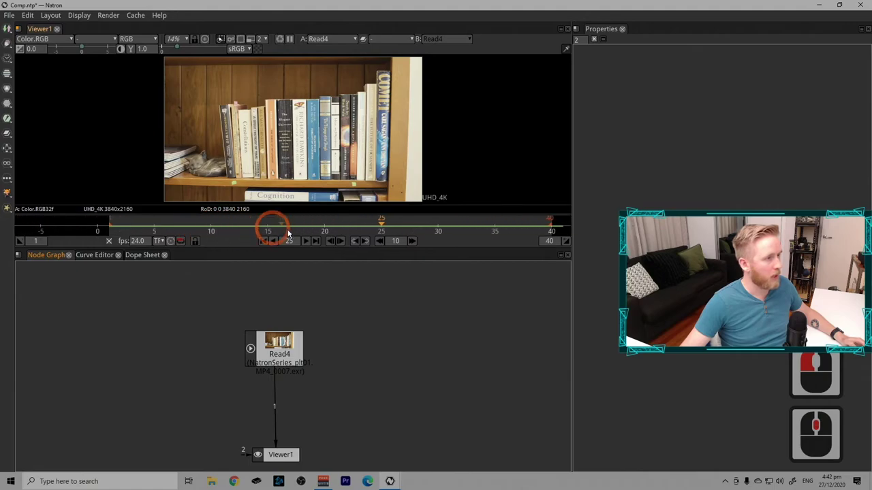
pyautogui.middleClick(251, 233)
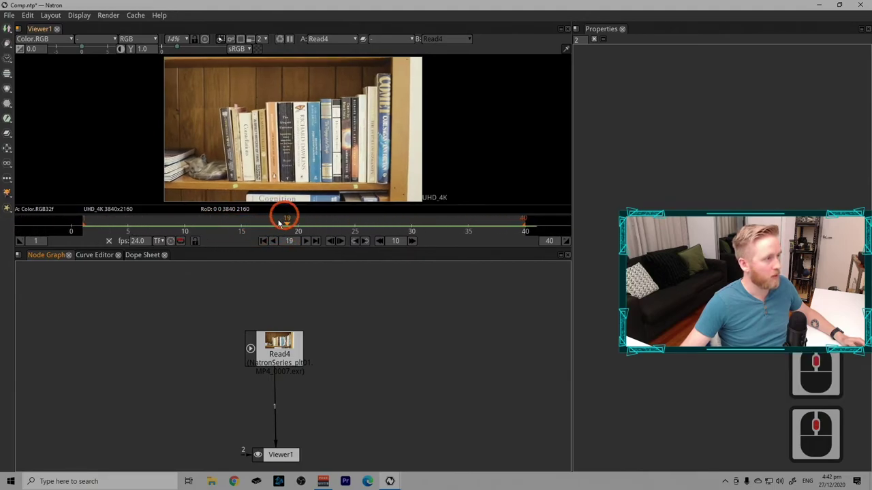
pyautogui.click(266, 227)
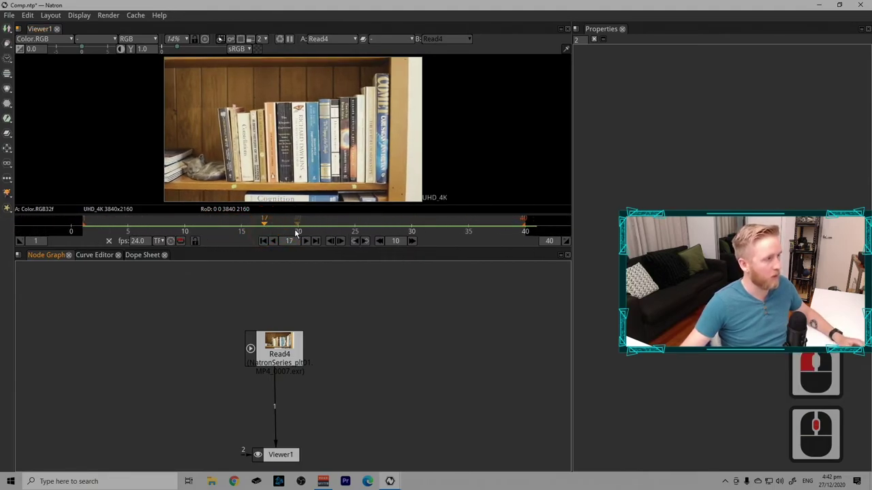
pyautogui.click(306, 229)
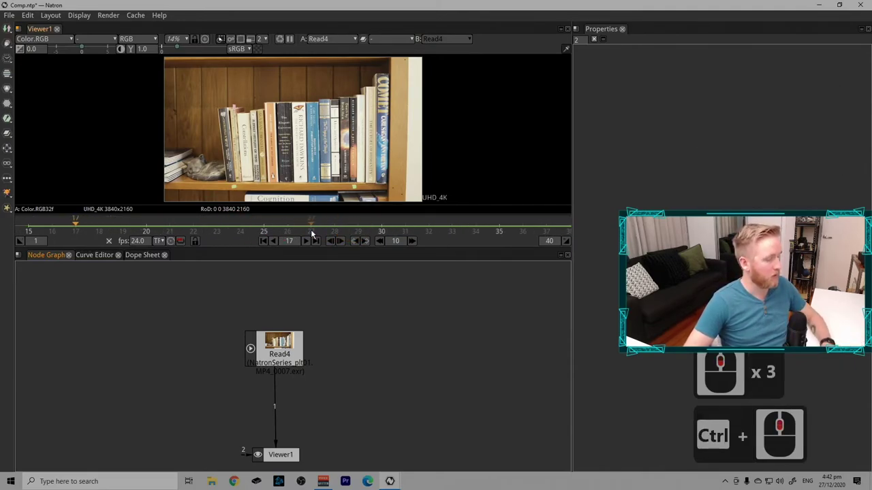
pyautogui.press('i')
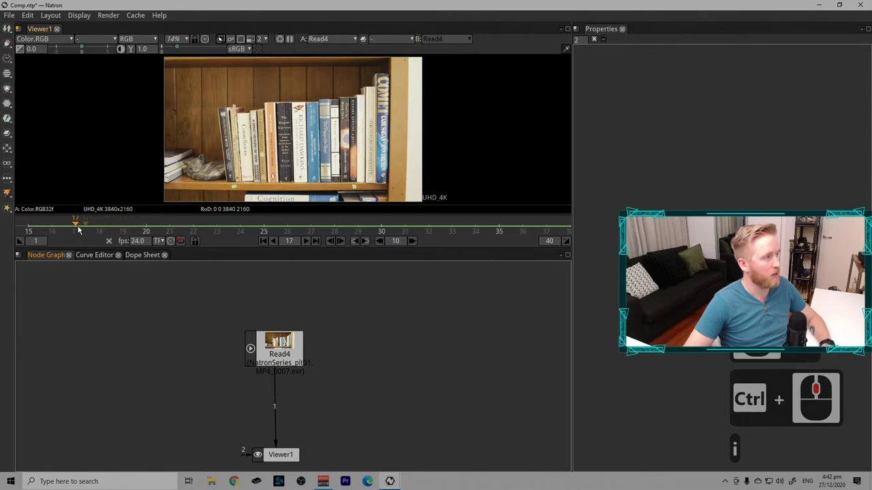
pyautogui.click(83, 228)
pyautogui.press('i')
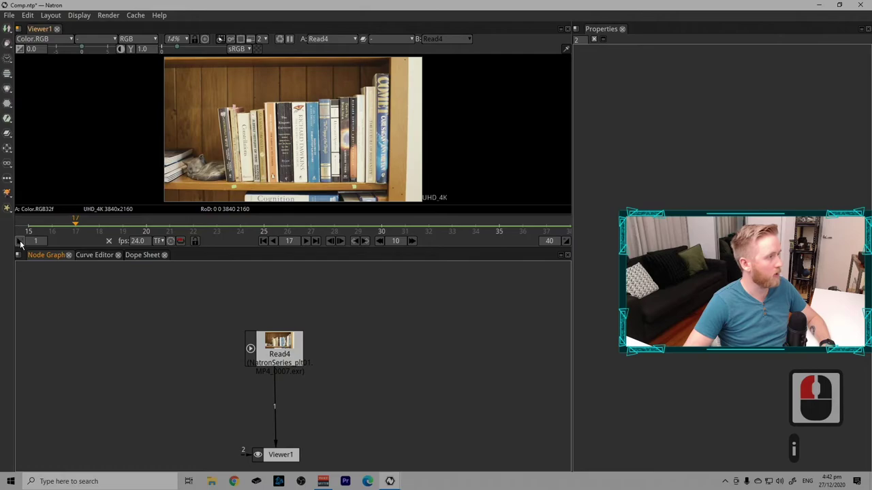
pyautogui.click(25, 245)
pyautogui.click(336, 229)
pyautogui.click(540, 247)
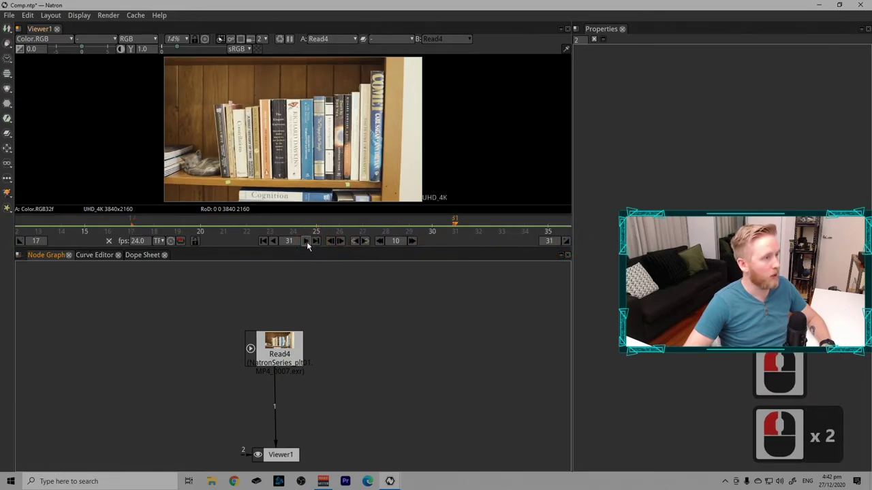
# Step: Play the shortened 17–31 range and zoom the timeline to inspect it
pyautogui.click(310, 244)
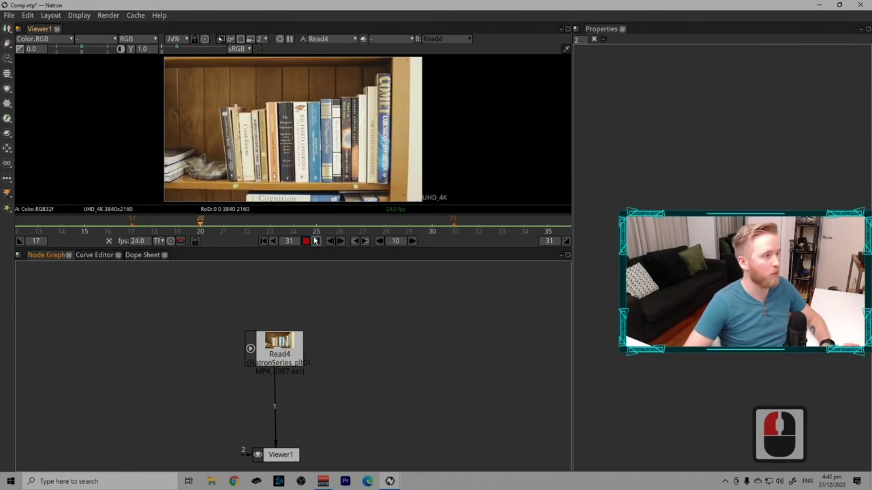
pyautogui.click(314, 241)
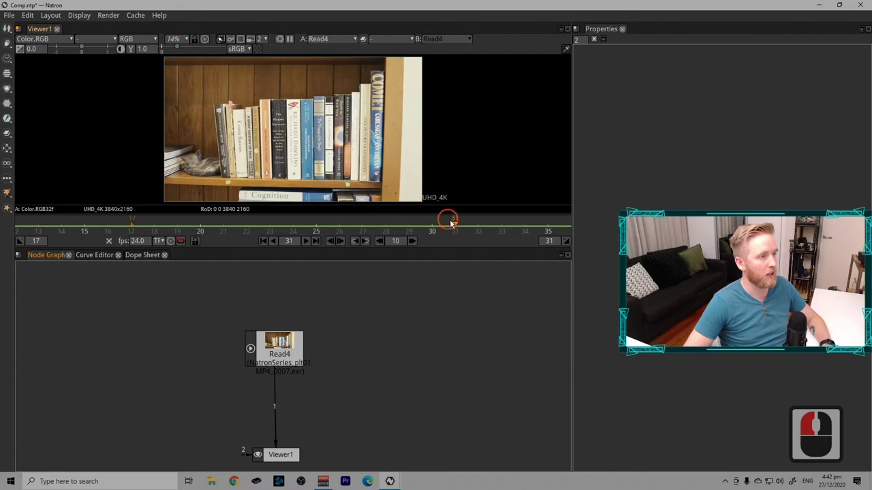
pyautogui.click(456, 226)
pyautogui.rightClick(421, 225)
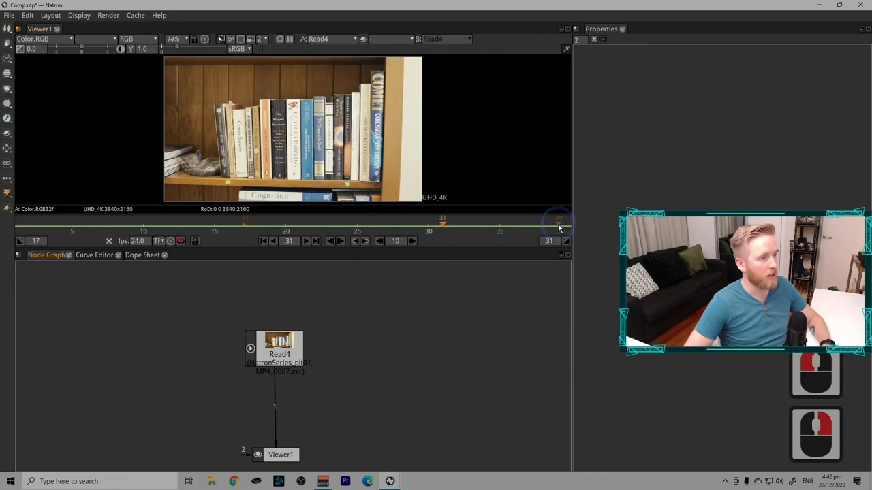
pyautogui.rightClick(414, 228)
pyautogui.rightClick(414, 228)
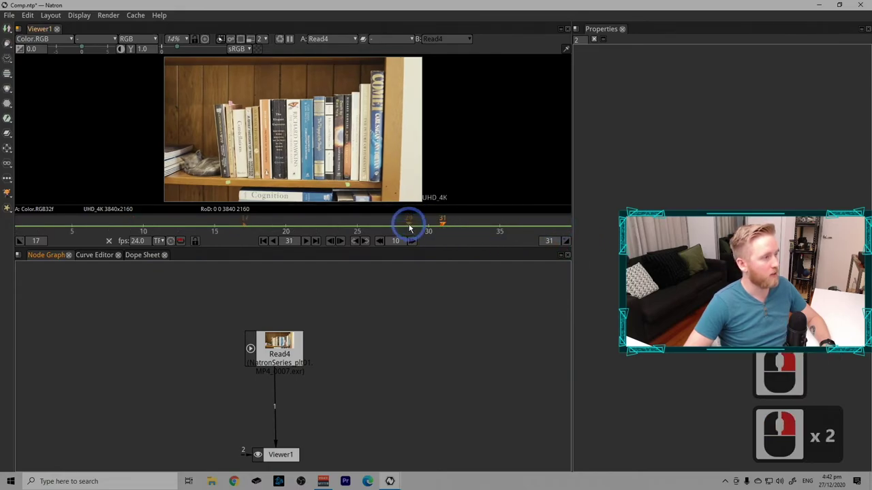
pyautogui.rightClick(414, 229)
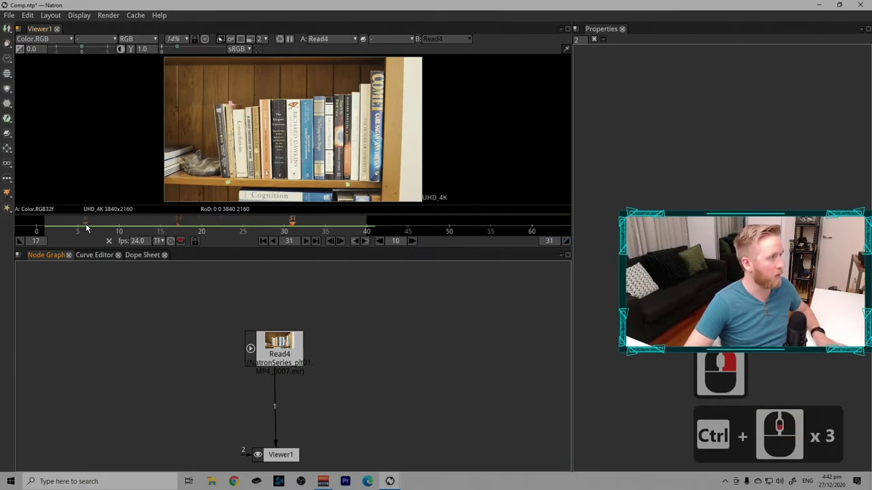
# Step: Reset the playback range back to the full frames 1 to 40
pyautogui.click(92, 228)
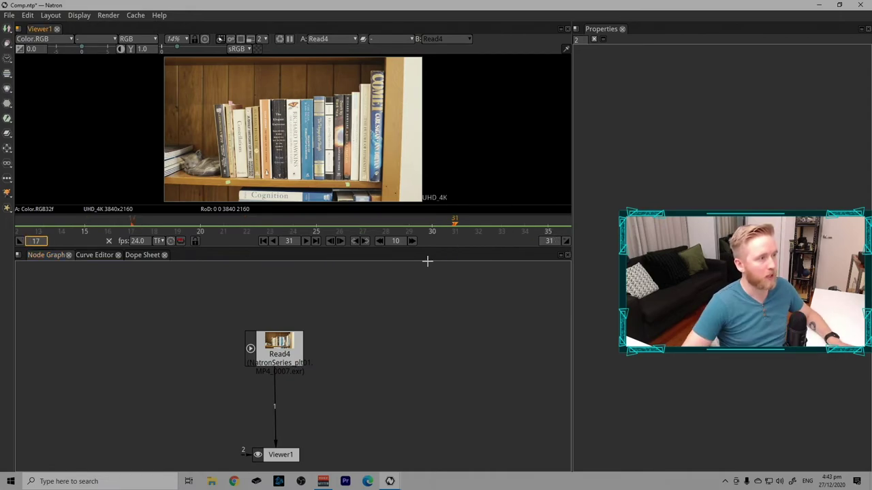
pyautogui.click(567, 246)
pyautogui.click(569, 247)
pyautogui.click(570, 230)
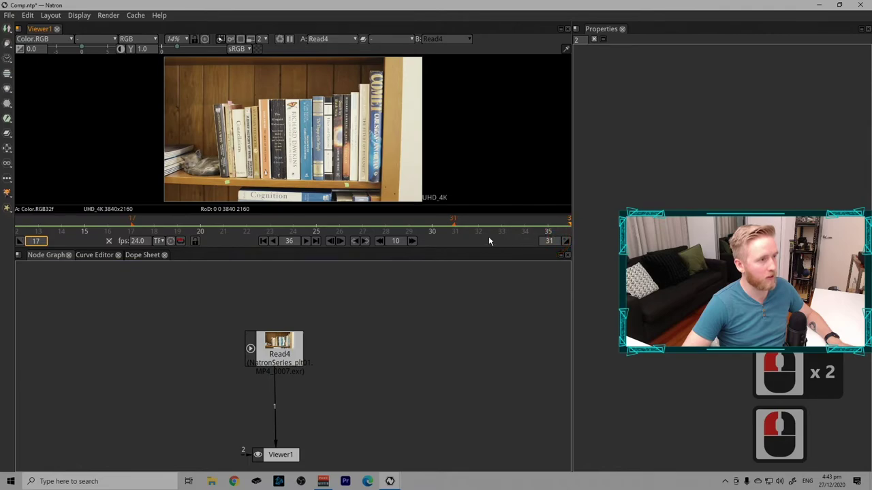
pyautogui.doubleClick(320, 244)
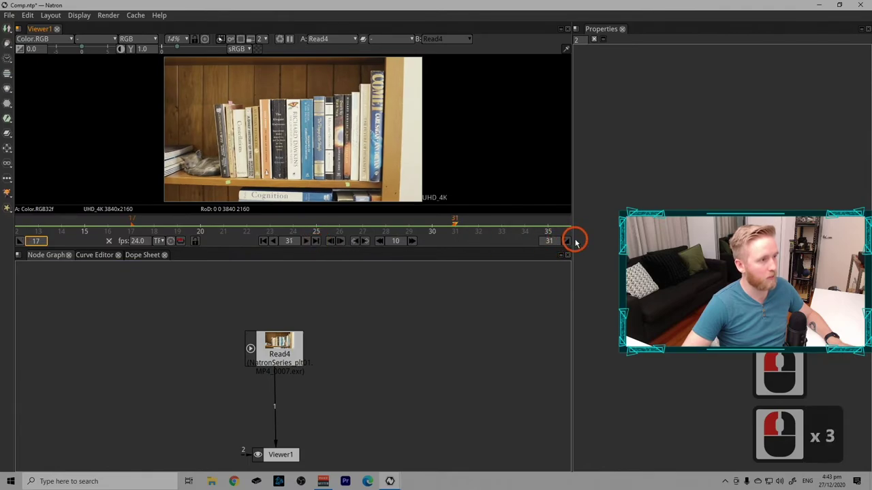
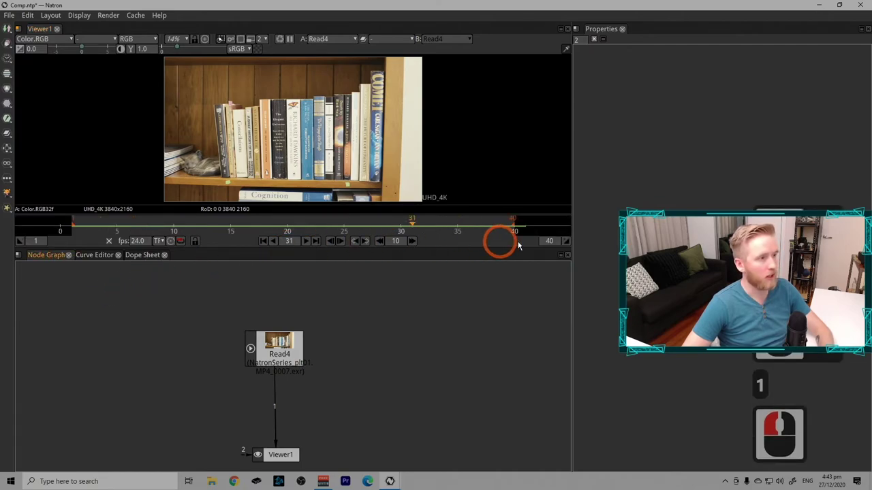
pyautogui.rightClick(474, 233)
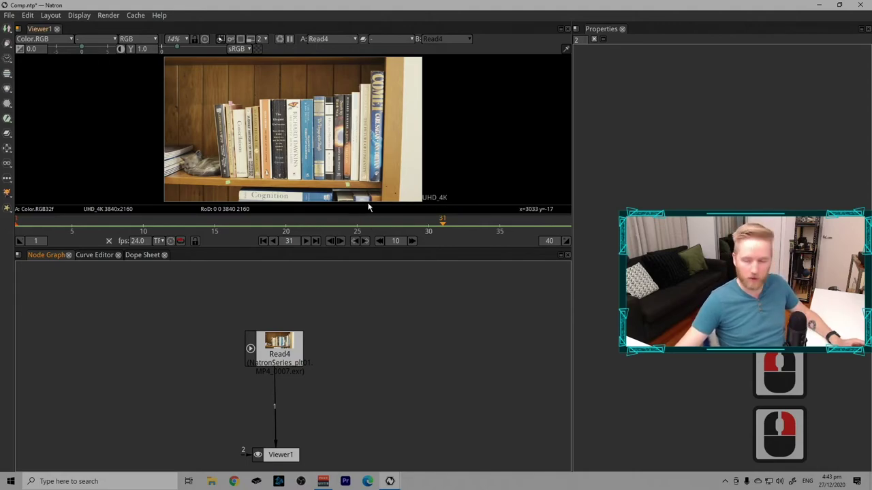
pyautogui.click(369, 209)
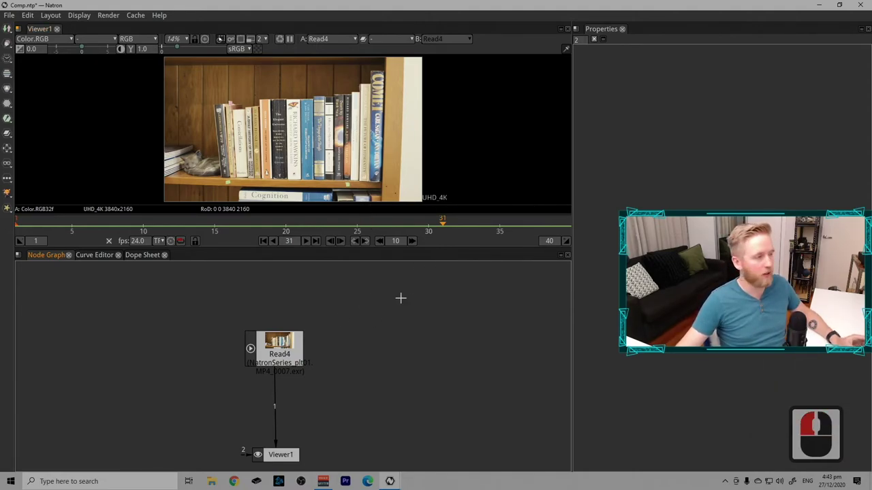
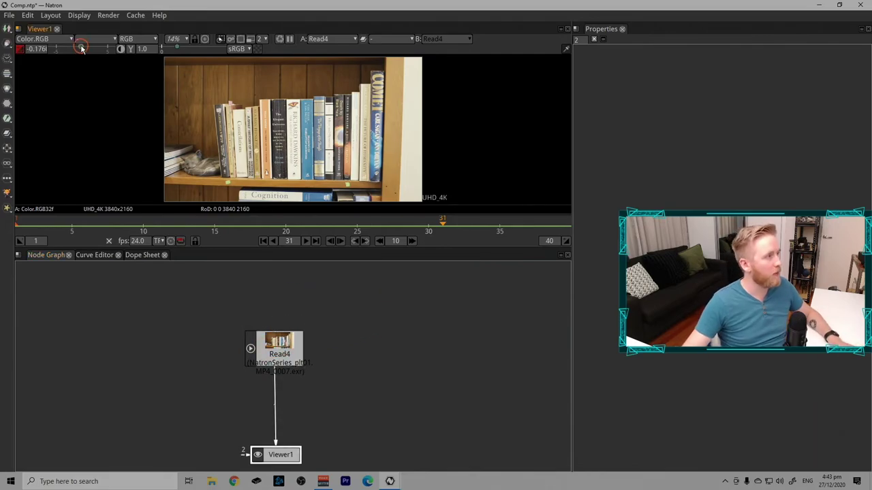
pyautogui.click(84, 52)
pyautogui.click(168, 54)
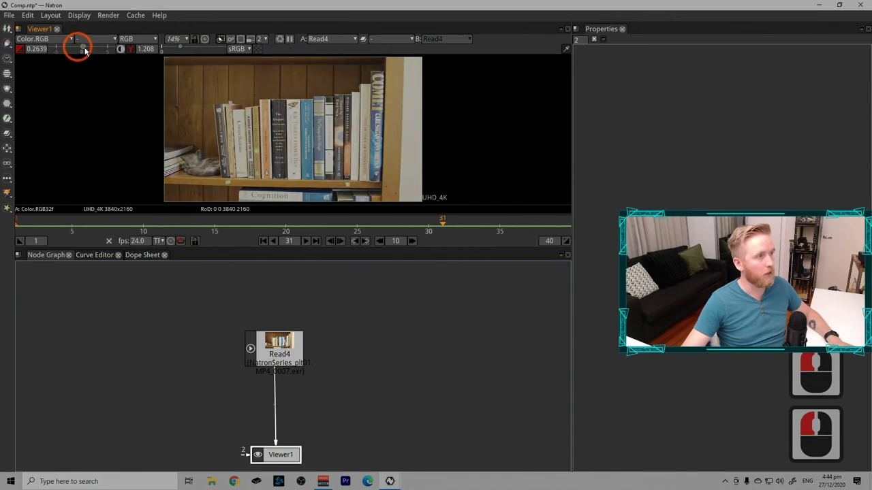
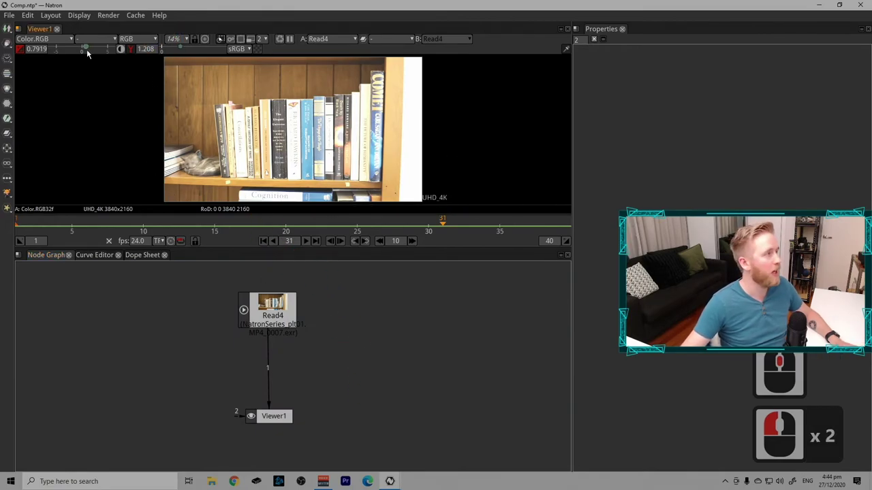
pyautogui.click(65, 49)
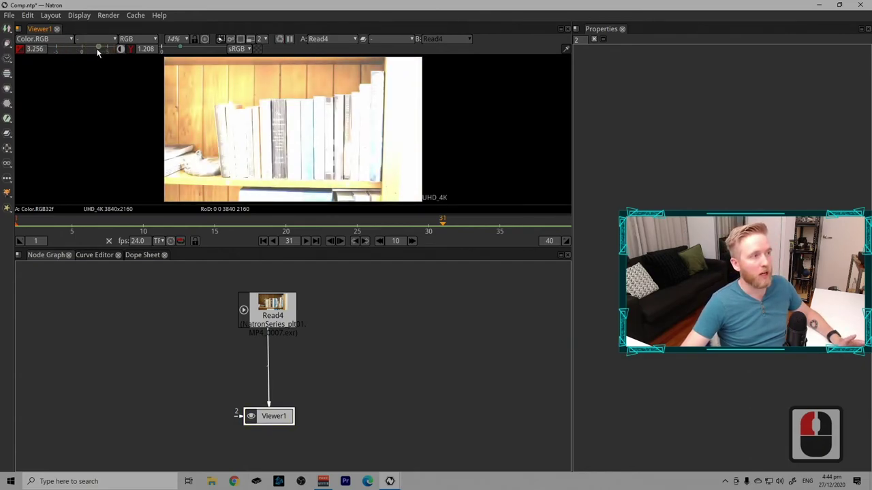
pyautogui.click(85, 46)
pyautogui.click(81, 52)
pyautogui.click(40, 67)
pyautogui.click(136, 57)
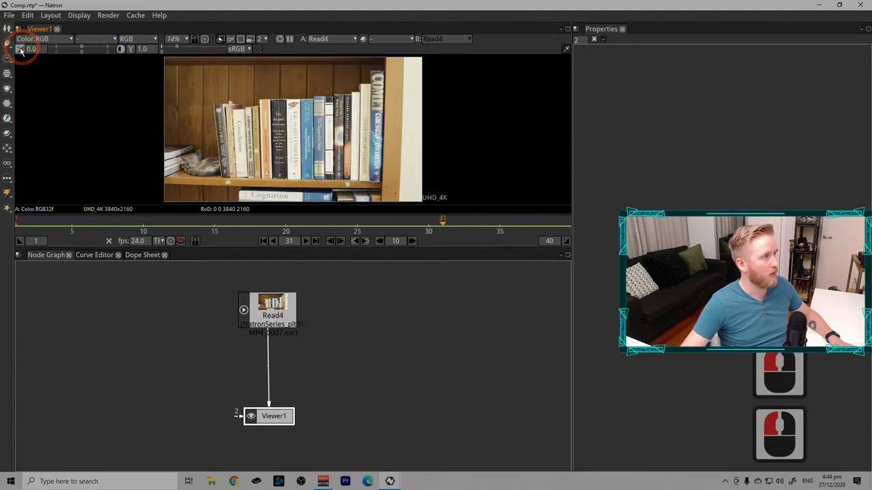
pyautogui.click(23, 49)
pyautogui.doubleClick(26, 50)
pyautogui.click(22, 49)
pyautogui.click(23, 48)
pyautogui.click(57, 49)
pyautogui.doubleClick(21, 52)
pyautogui.click(21, 52)
pyautogui.click(19, 51)
pyautogui.click(20, 51)
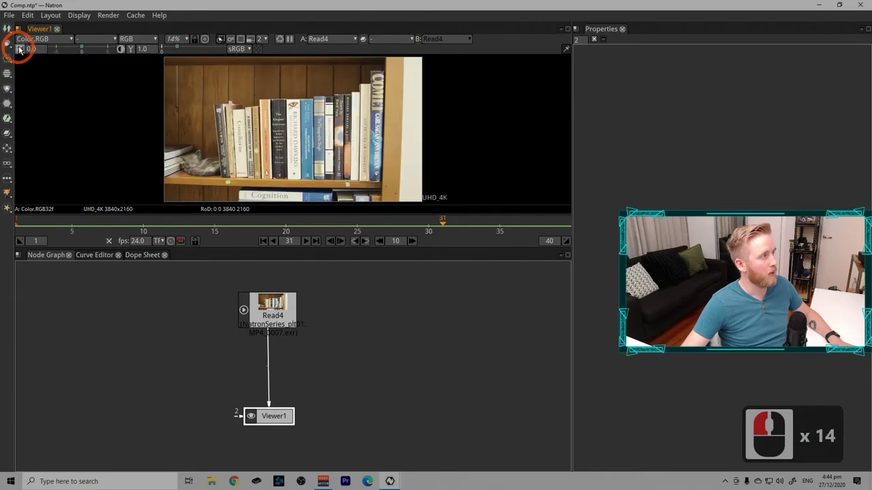
pyautogui.click(196, 56)
pyautogui.click(135, 51)
pyautogui.doubleClick(135, 52)
pyautogui.click(137, 51)
pyautogui.click(135, 53)
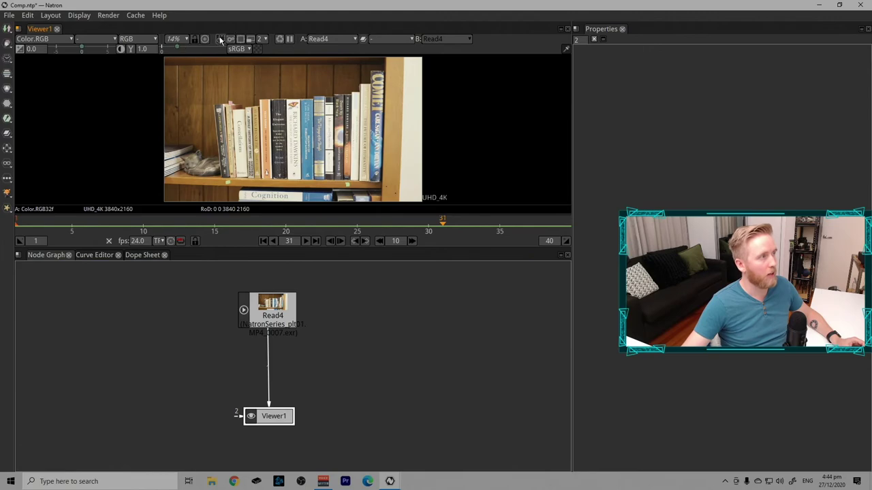
pyautogui.click(265, 51)
pyautogui.click(411, 191)
pyautogui.click(423, 179)
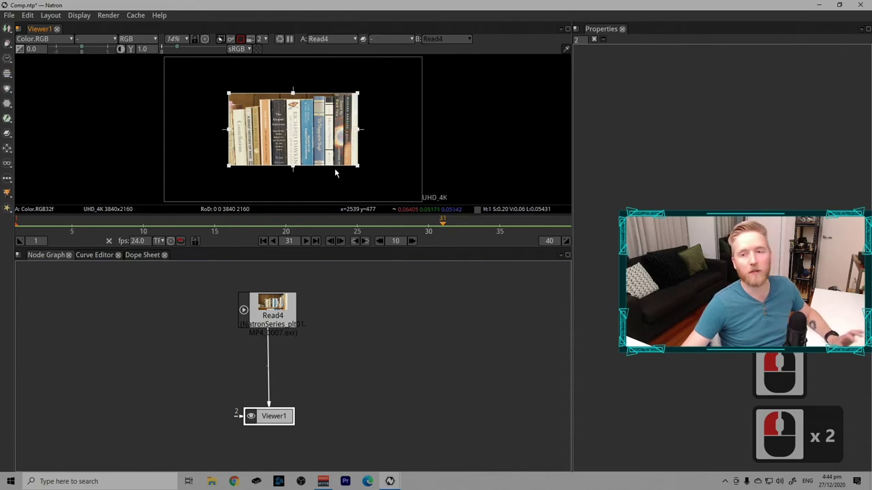
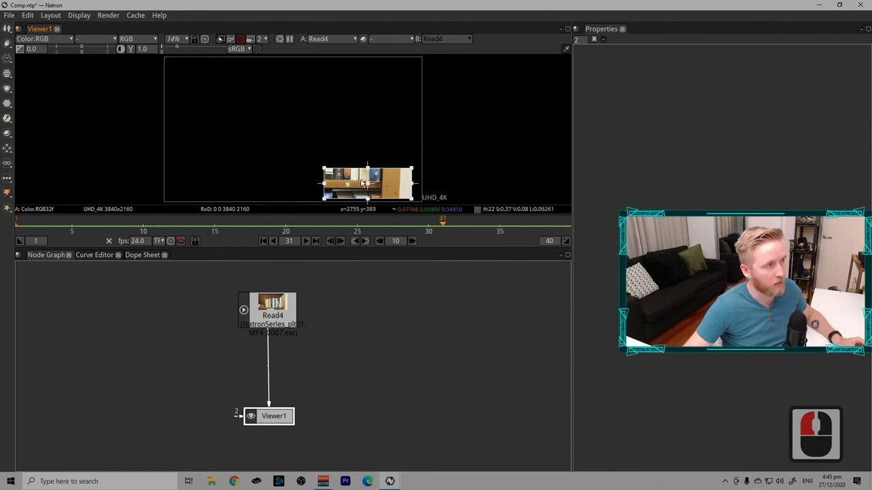
pyautogui.click(250, 46)
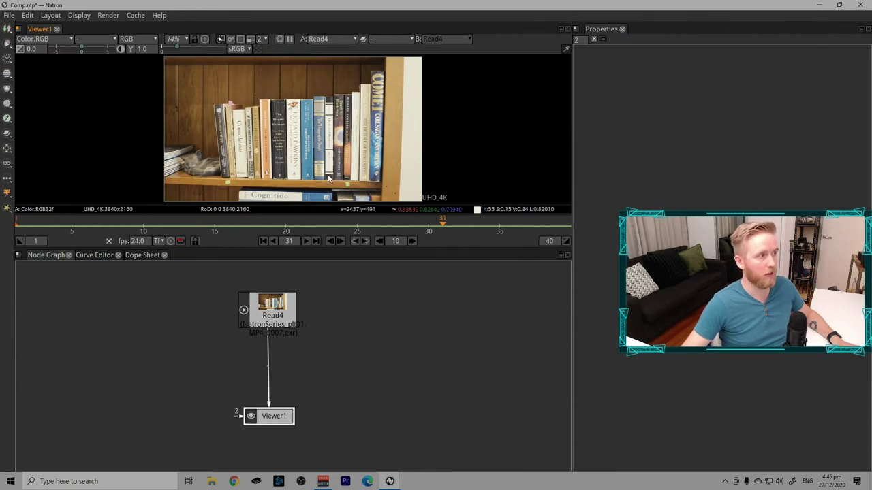
pyautogui.click(418, 182)
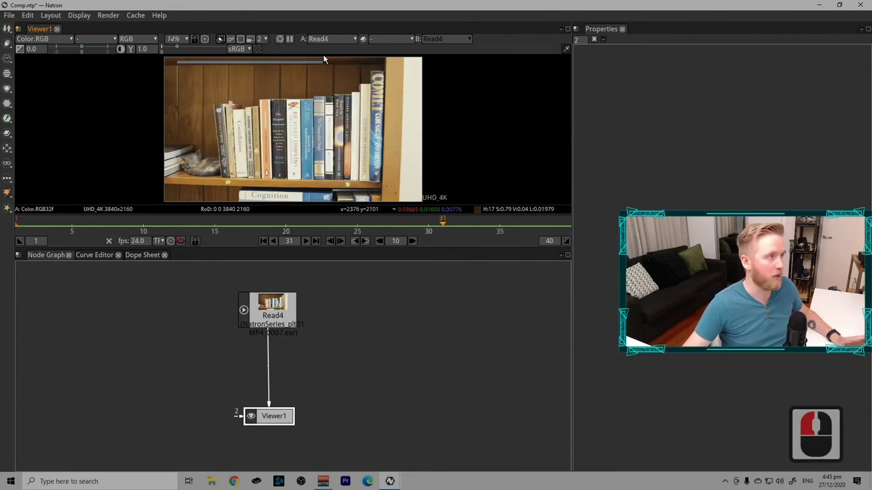
pyautogui.click(292, 71)
pyautogui.click(285, 43)
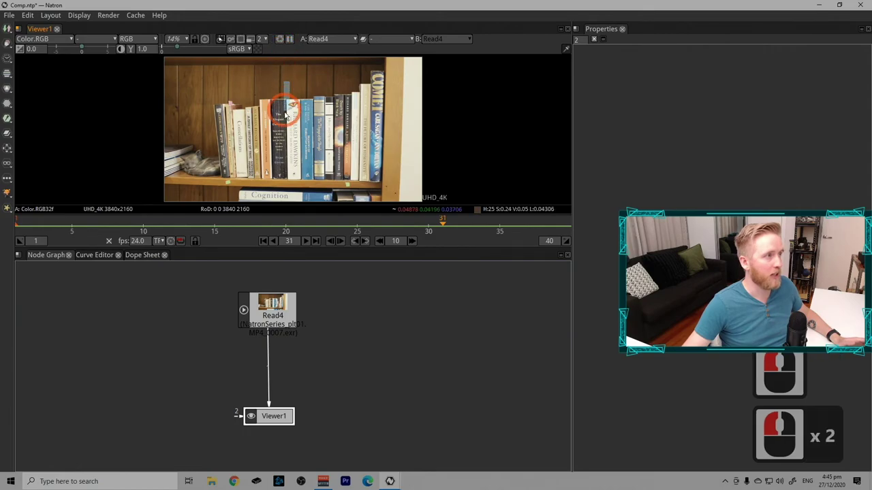
pyautogui.click(305, 103)
pyautogui.click(285, 48)
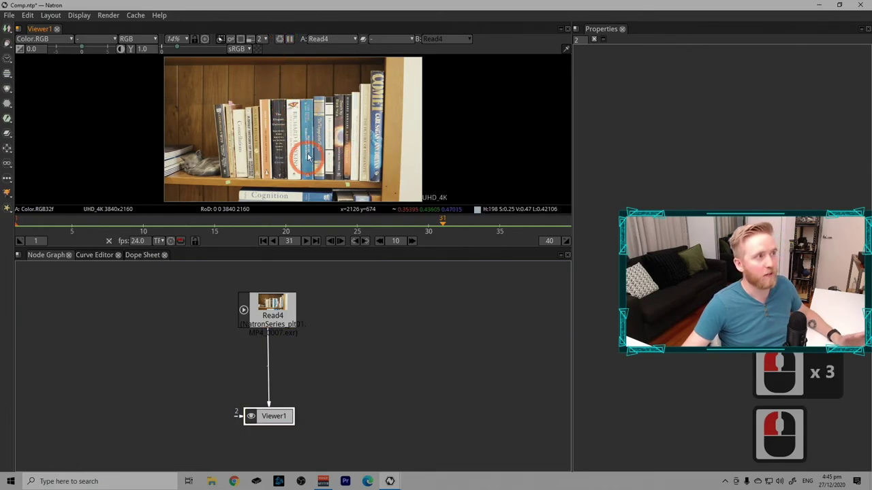
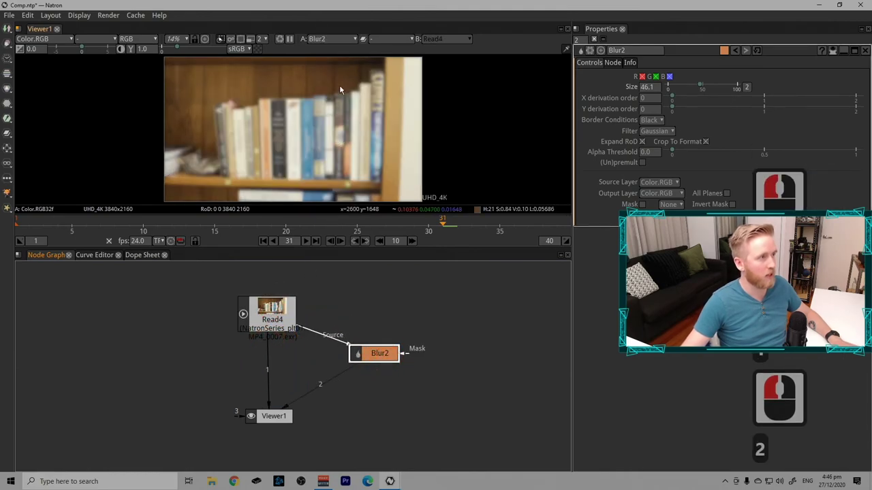
# Step: Compare Blur2 against Read4 with the W-Under wipe, reposition the wipe over the books, then turn it off
pyautogui.click(403, 45)
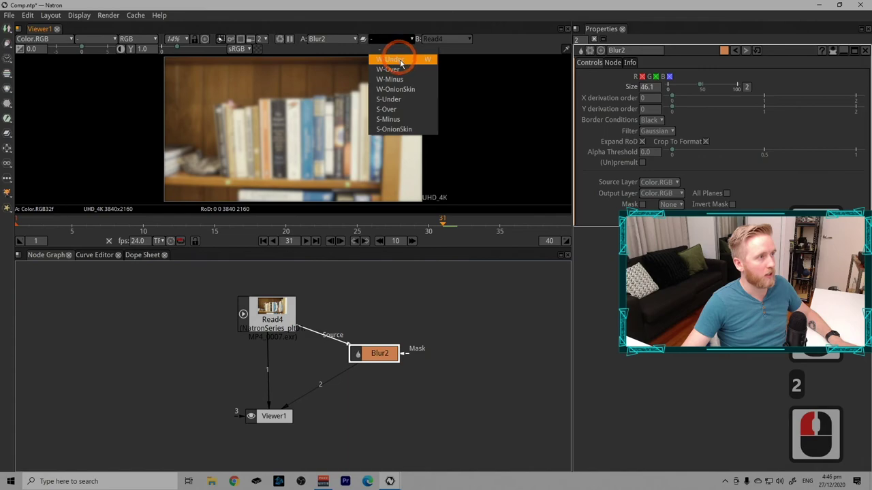
pyautogui.click(416, 61)
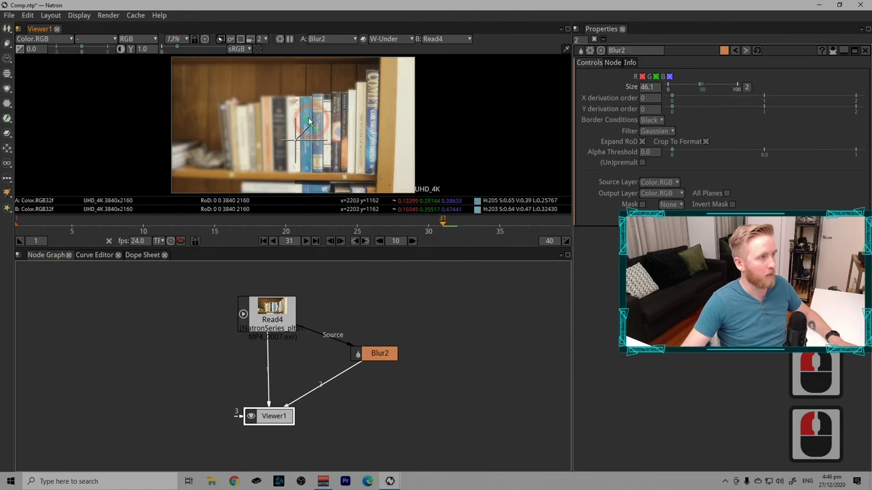
pyautogui.click(326, 149)
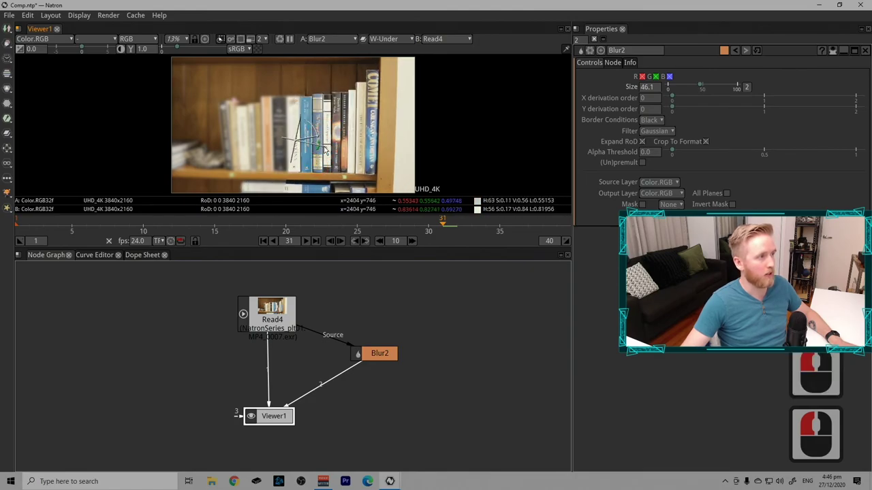
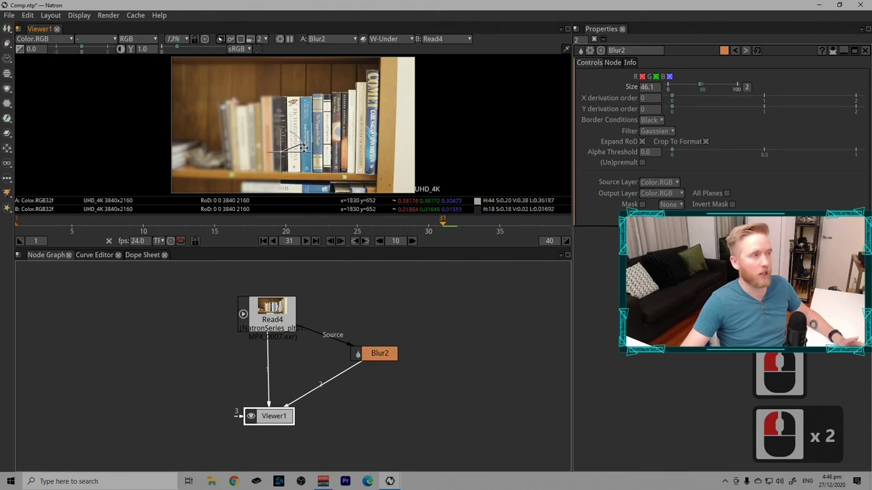
pyautogui.click(307, 152)
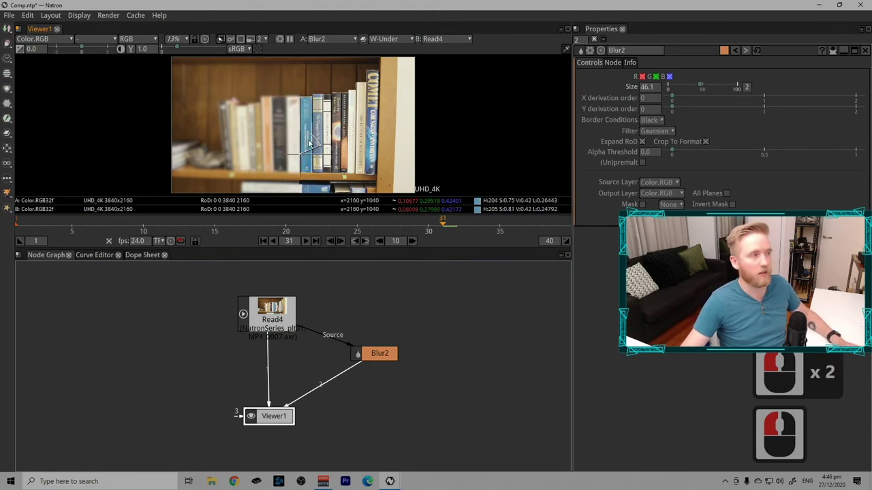